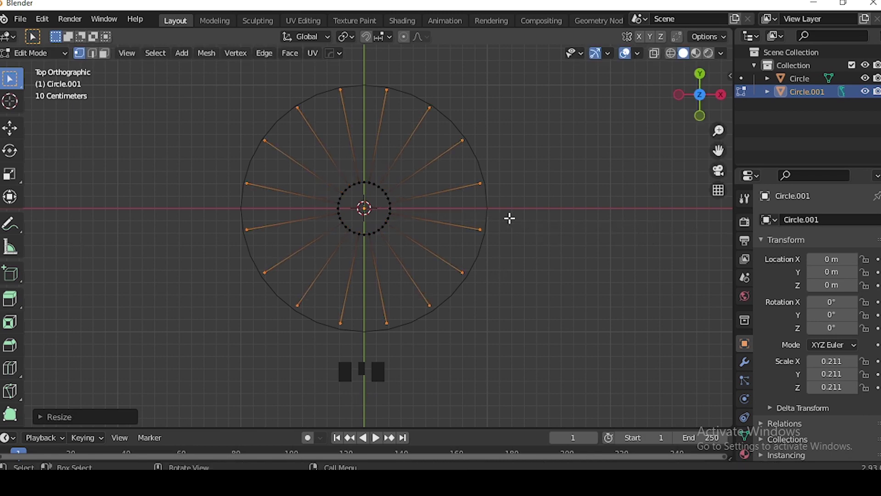
Convert the spokes and the outer rim to curves with bevel depth so they become round tubes.
key("a")
key("q")
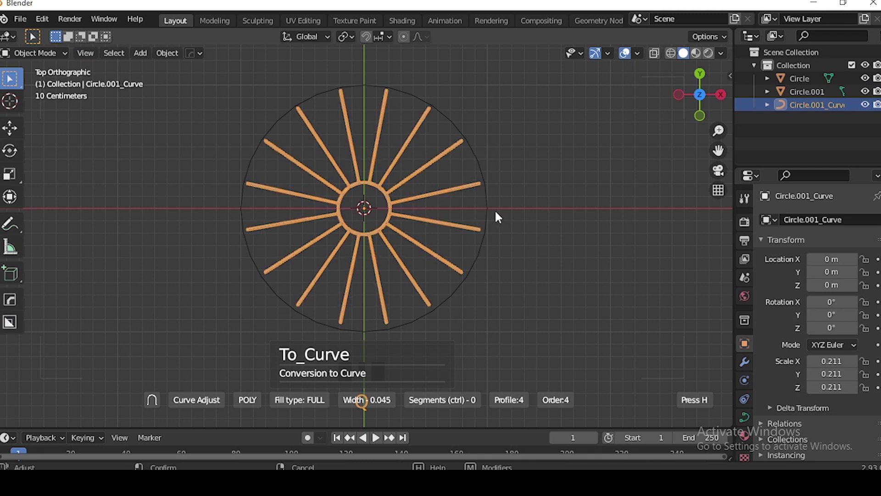
left_click_drag(492, 202, 503, 198)
key("Tab")
key("q")
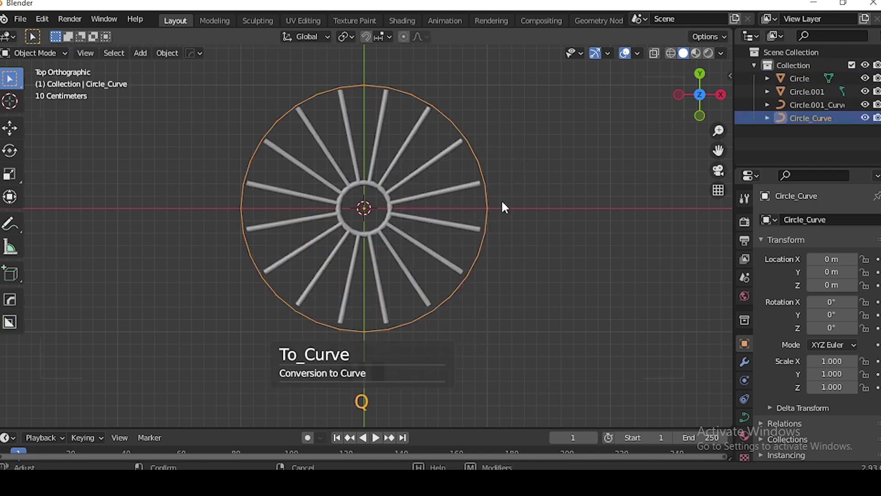
left_click(547, 221)
right_click(485, 219)
left_click(595, 207)
Adjust the rim thickness and shading, then rotate the wheel 90° on Y to stand upright.
left_click_drag(495, 205, 393, 216)
left_click(394, 216)
right_click(395, 217)
left_click(555, 233)
scroll("down", 3)
key("a")
key("KP_1")
Move the upright wheel out along the X axis away from the centre.
key("r")
key("g")
scroll("down", 3)
key("g")
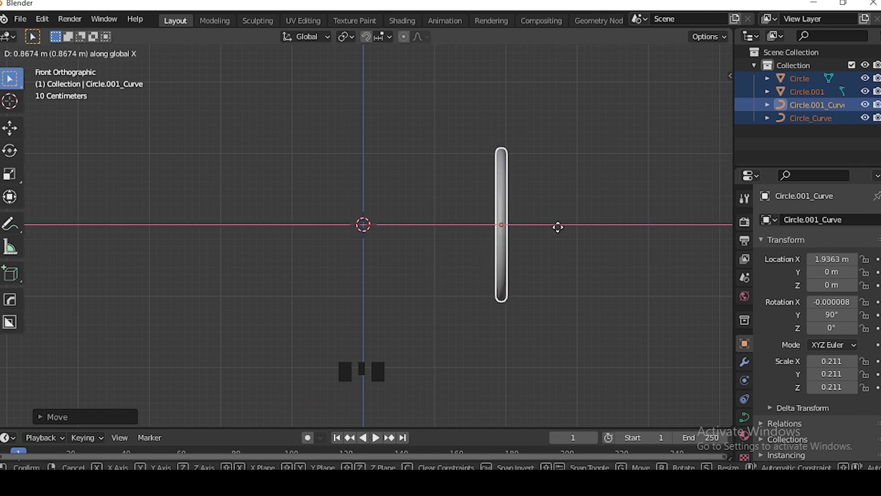
left_click_drag(479, 201, 486, 259)
left_click_drag(760, 358, 505, 279)
middle_click(505, 279)
left_click_drag(846, 266, 844, 266)
Add a Mirror modifier to the wheel so a matching wheel sits on the opposite side.
middle_click(477, 274)
left_click(500, 249)
key("g")
key("KP_1")
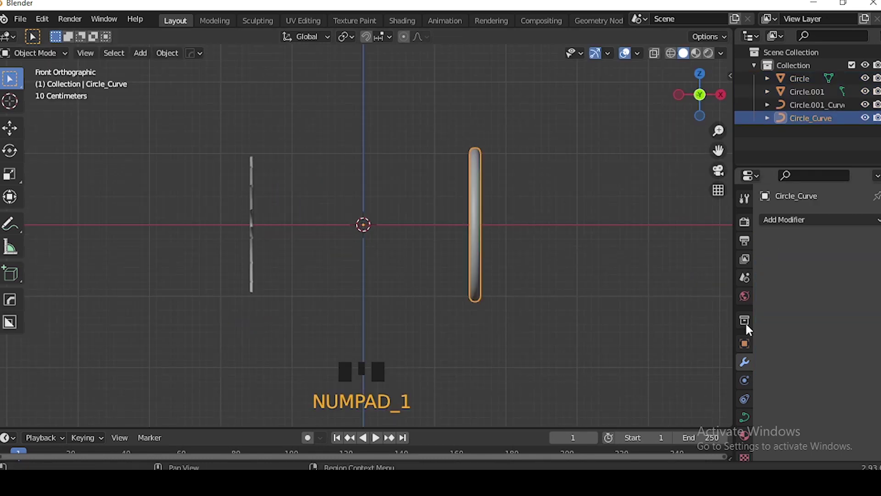
left_click_drag(812, 225, 808, 269)
left_click(599, 277)
left_click_drag(546, 242, 451, 266)
key("KP_3")
Add a cylinder, shrink it and rotate it 90° on Y to lie horizontally as the axle.
key("shift+a")
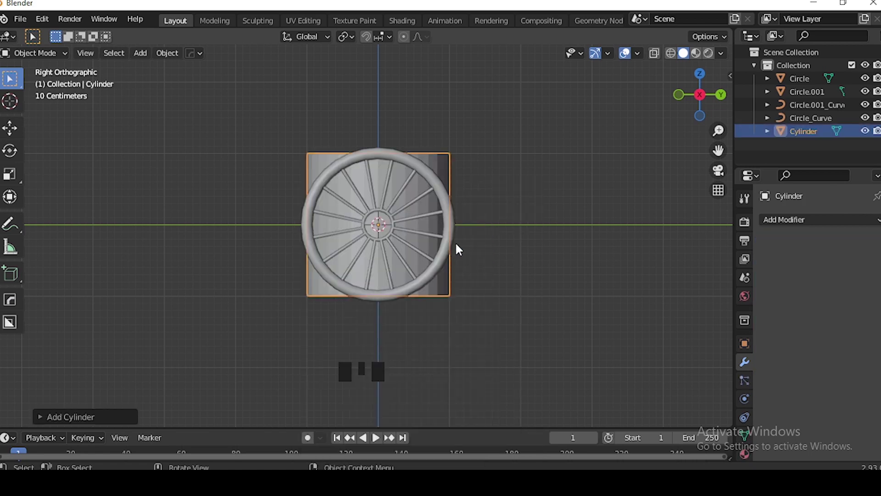
key("KP_1")
key("s")
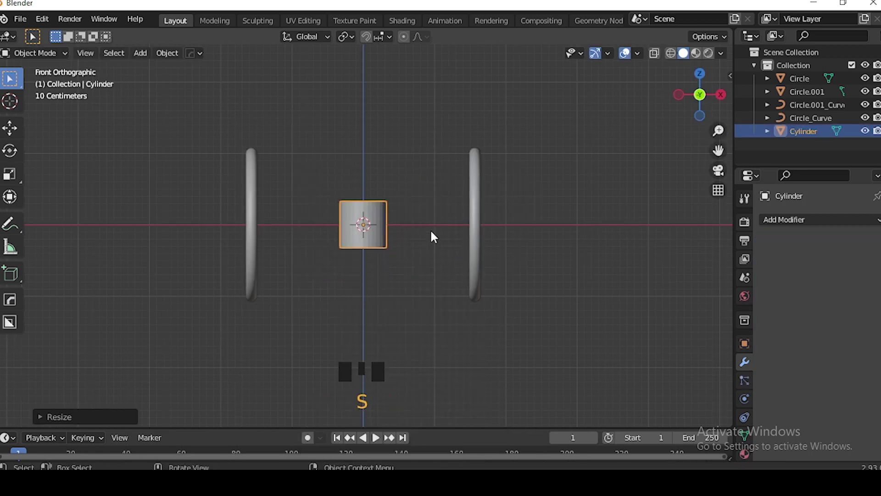
key("r")
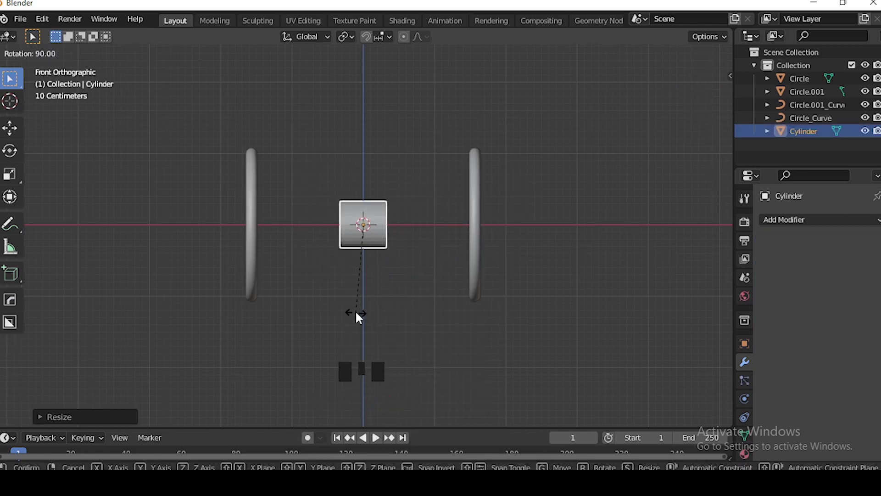
key("s")
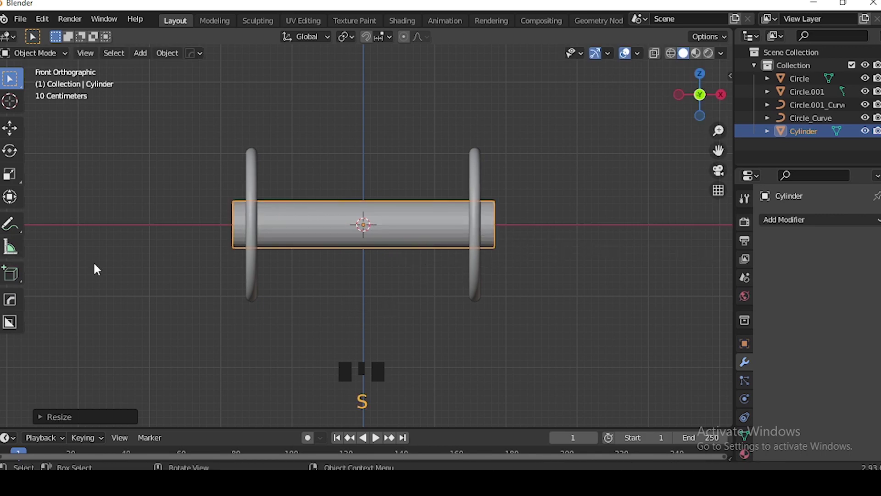
Thin the axle and stretch it along X so it reaches past both wheels.
key("KP_3")
scroll("up", 3)
key("s")
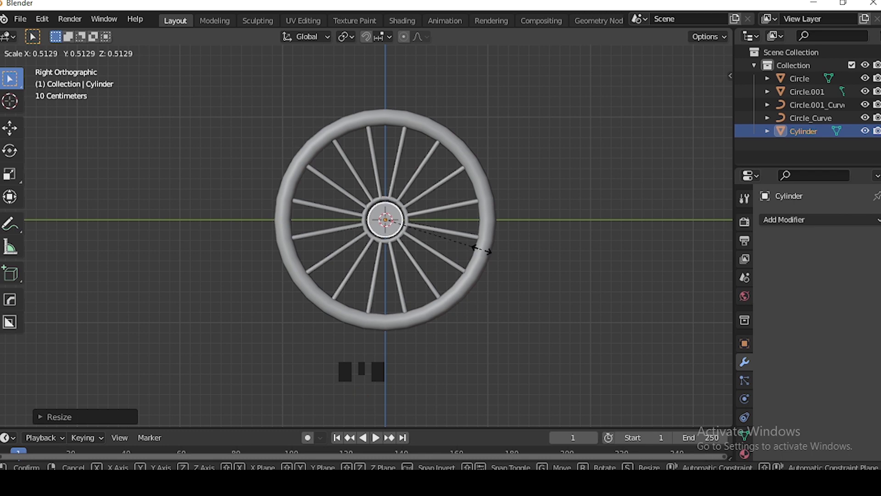
key("KP_1")
key("s")
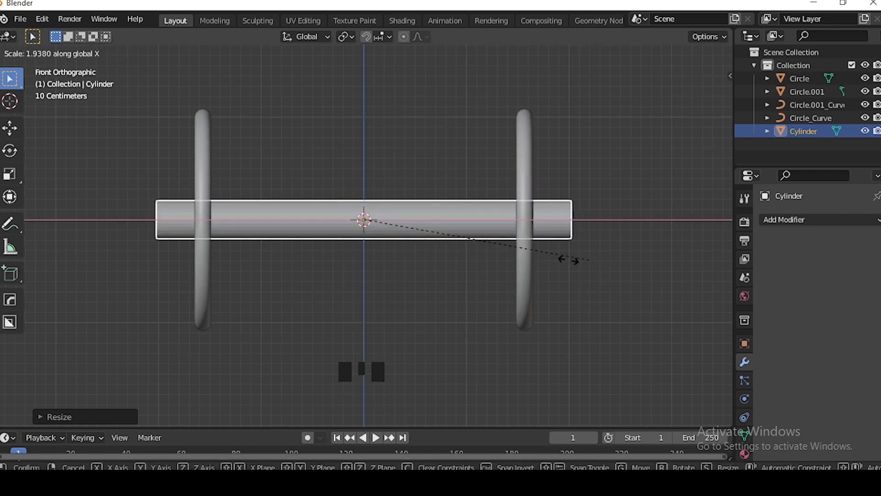
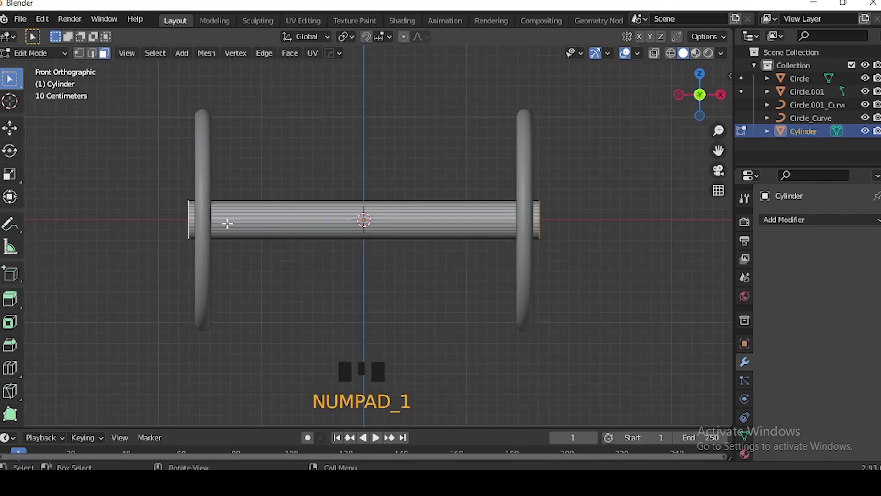
Extrude and inset the axle end faces into stepped hubs with narrower stubs beyond each wheel.
key("e")
key("alt+s")
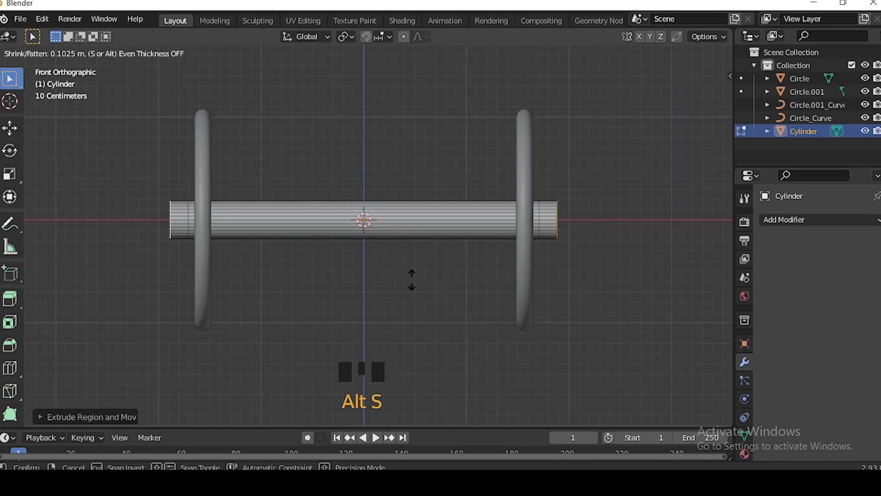
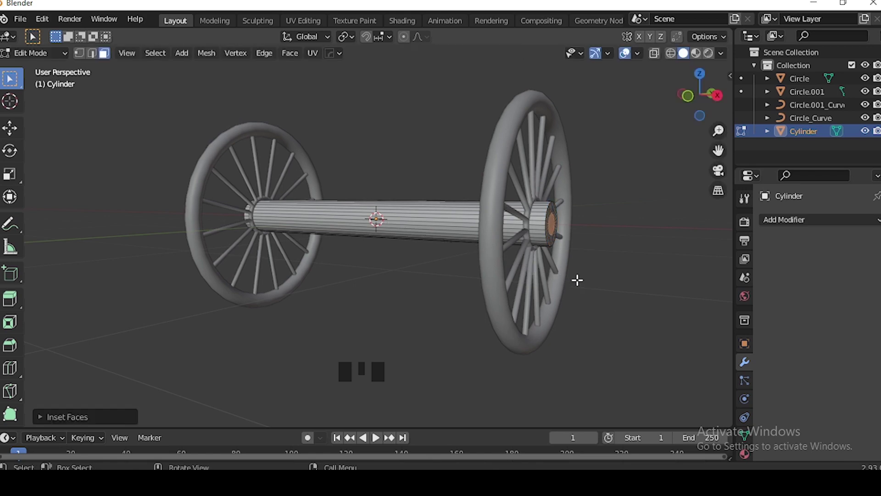
key("KP_1")
key("e")
key("alt+s")
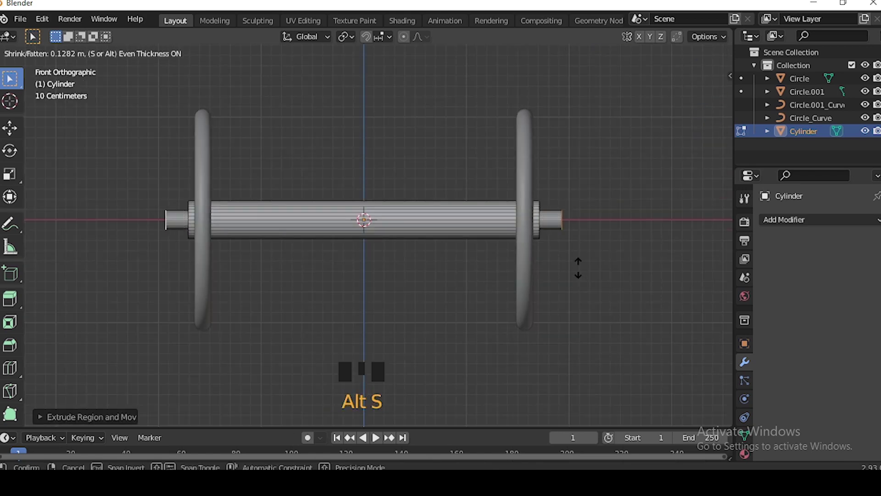
key("alt+s")
scroll("down", 3)
scroll("up", 3)
scroll("down", 3)
Add loop cuts along the axle and scale down its middle section to thin it.
key("ctrl+r")
key("ctrl+b")
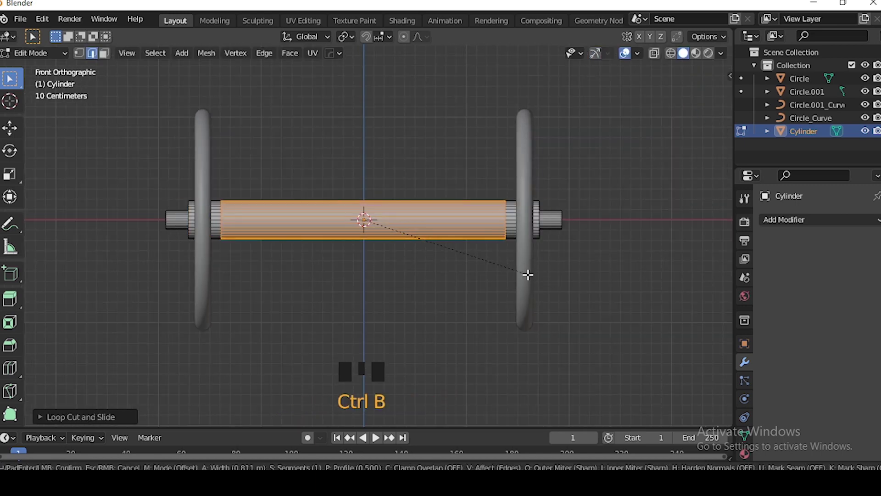
key("e")
key("alt+s")
key("alt+s")
scroll("down", 3)
key("Tab")
Inspect the axle and add a new cylinder for the first shaft.
scroll("down", 3)
middle_click(470, 334)
left_click(469, 306)
scroll("up", 3)
scroll("down", 3)
left_click_drag(476, 300, 346, 234)
key("shift+a")
Rotate the new cylinder 90° and stretch it into a long thin shaft.
key("KP_3")
key("r")
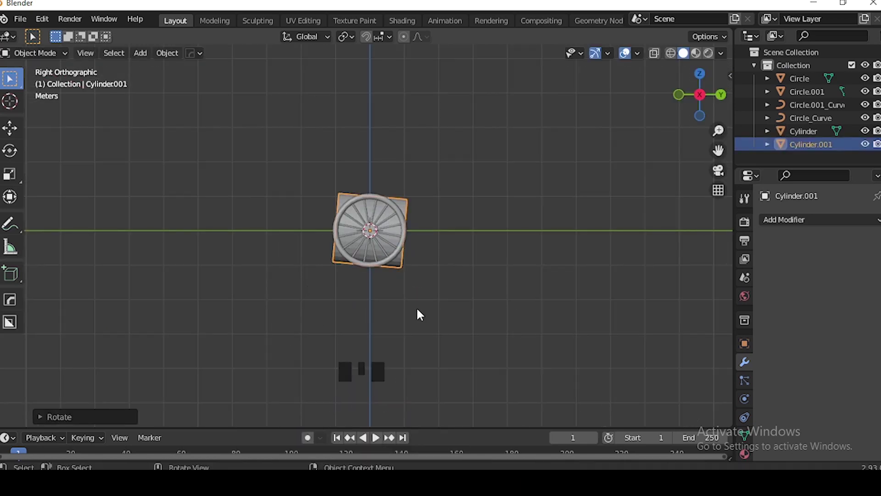
key("ctrl+z")
key("r")
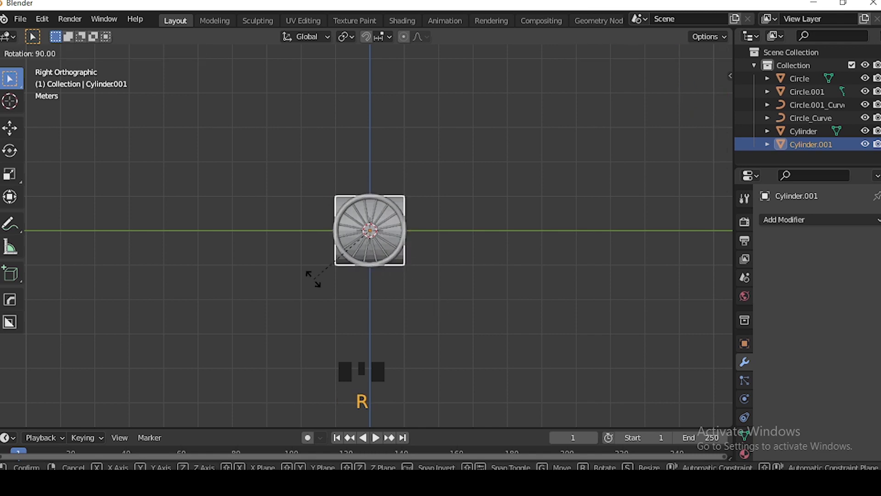
key("s")
key("s")
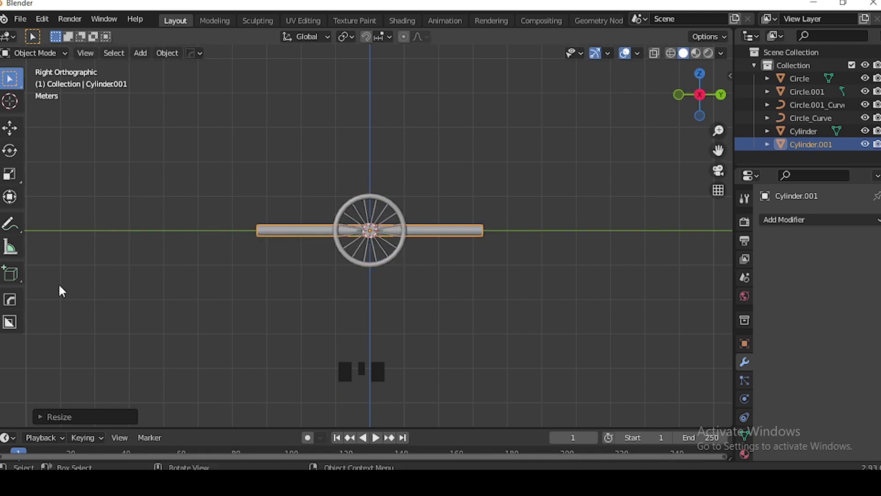
Move the shaft sideways along X, raise it above the axle and angle it slightly.
key("KP_7")
scroll("up", 3)
middle_click(411, 150)
key("g")
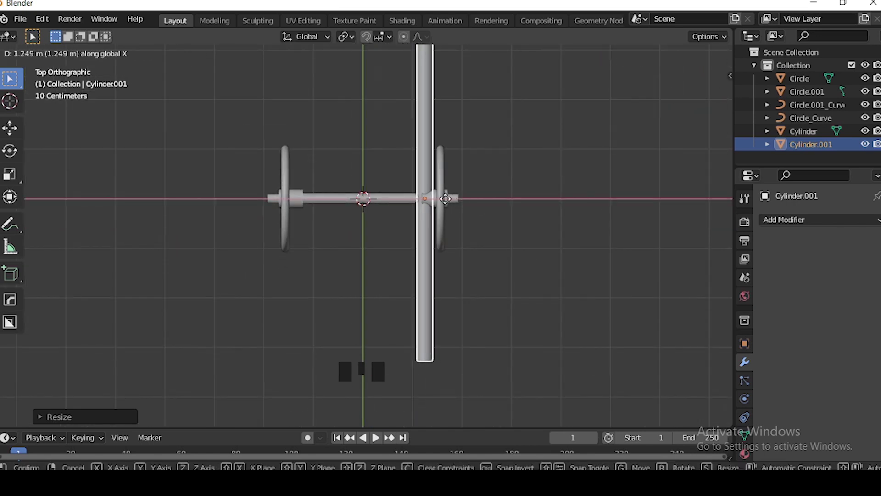
middle_click(484, 280)
scroll("down", 3)
key("KP_1")
scroll("up", 3)
key("g")
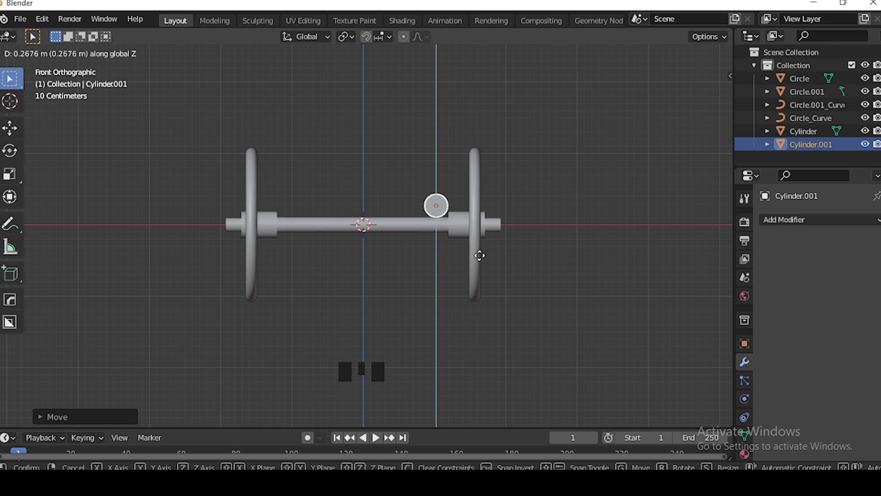
key("KP_7")
scroll("down", 3)
key("r")
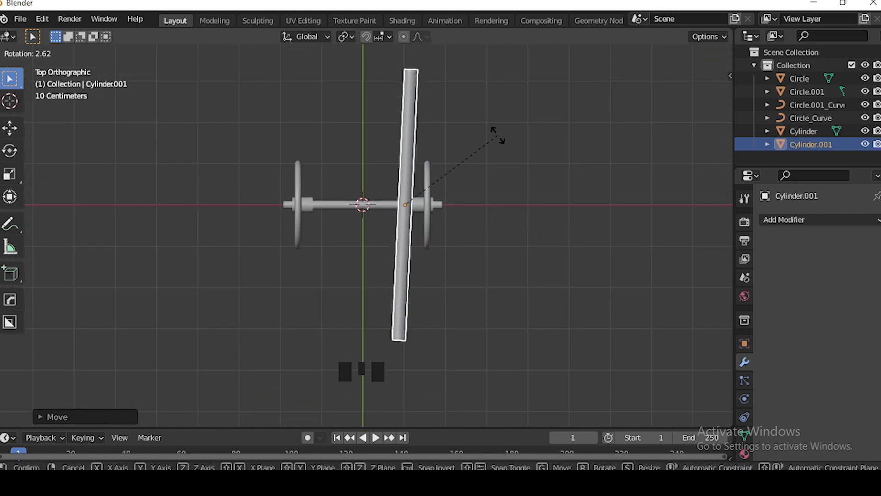
scroll("down", 3)
scroll("up", 3)
Review the shaft placement from top and front views, undoing stray adjustments.
right_click(429, 150)
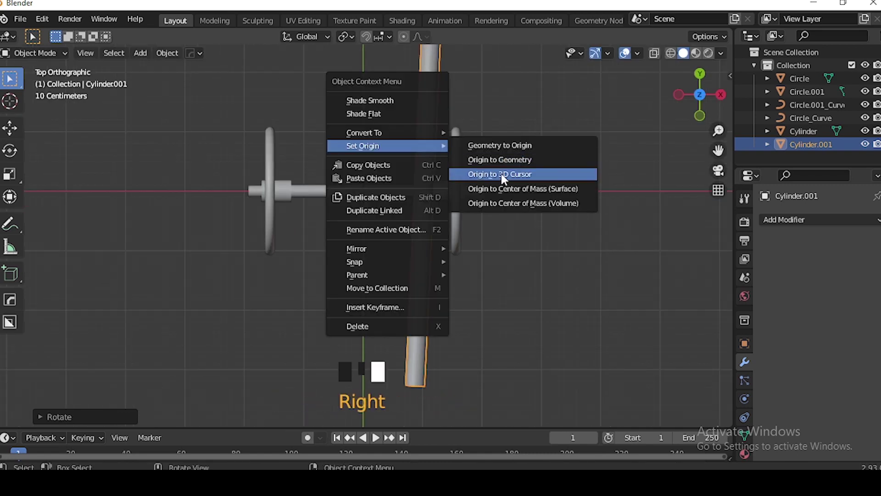
scroll("down", 3)
scroll("up", 3)
scroll("down", 3)
left_click_drag(795, 222, 485, 226)
key("ctrl+z")
key("ctrl+z")
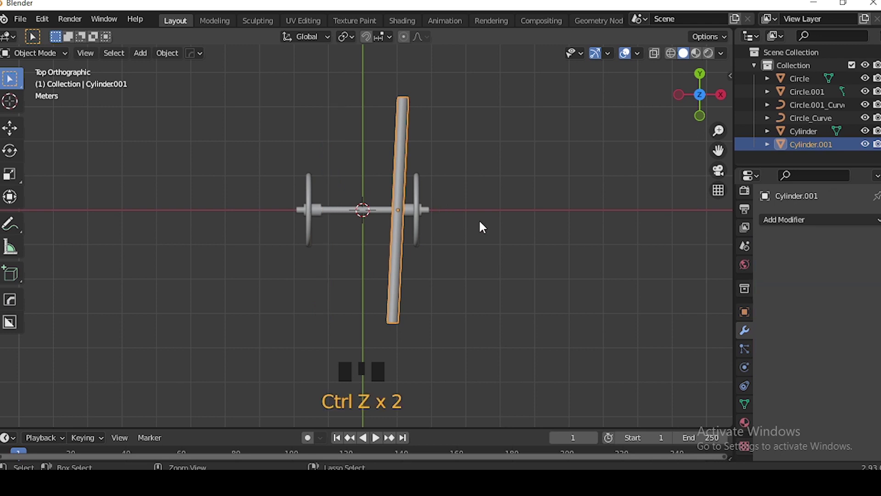
key("KP_1")
scroll("up", 3)
middle_click(433, 276)
key("KP_1")
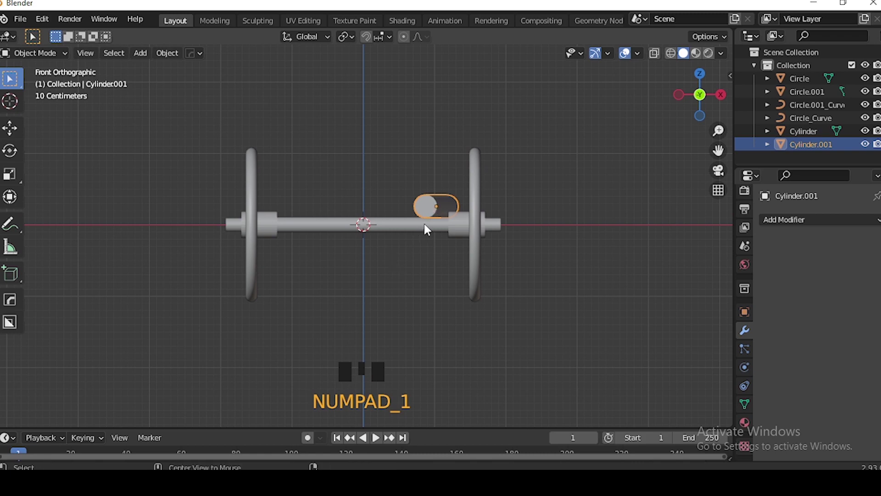
Add a Mirror modifier to the shaft with the axle cylinder as mirror object, axis and bisect Z.
key("alt+x")
left_click(553, 207)
key("ctrl+z")
left_click(393, 228)
key("alt+x")
left_click(257, 227)
key("ctrl+z")
key("alt+x")
left_click(487, 228)
Rotate the mirrored shafts so the pair converges toward one end of the cart.
scroll("down", 3)
middle_click(488, 309)
scroll("down", 3)
key("KP_7")
scroll("up", 3)
middle_click(488, 268)
scroll("down", 3)
left_click(406, 291)
key("r")
middle_click(492, 262)
scroll("down", 3)
key("KP_3")
scroll("up", 3)
middle_click(341, 287)
Add a cylinder, stretch it along its length and lay it flat as a crossbar across the shafts.
key("KP_7")
left_click_drag(507, 203, 454, 176)
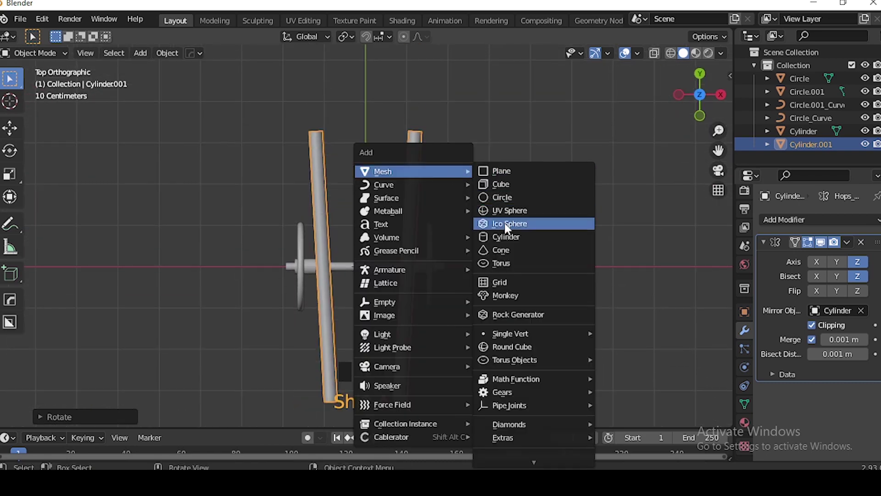
key("shift+a")
scroll("down", 3)
key("s")
key("KP_1")
scroll("up", 3)
key("s")
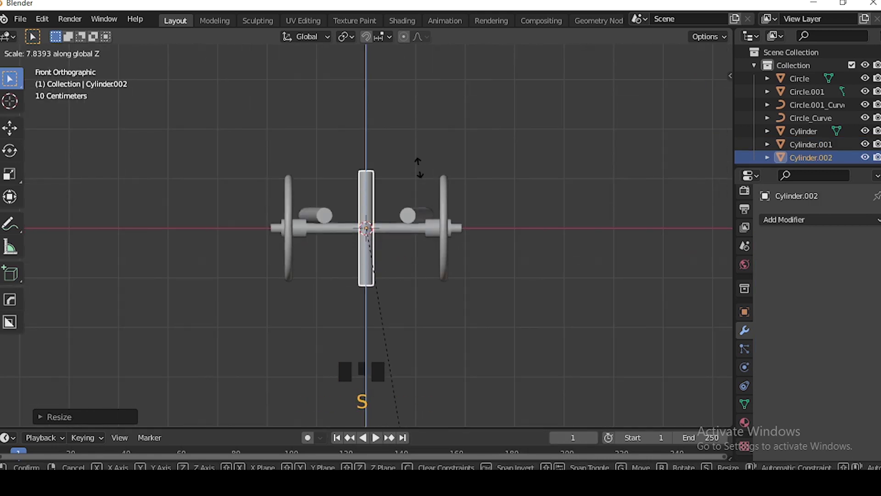
key("r")
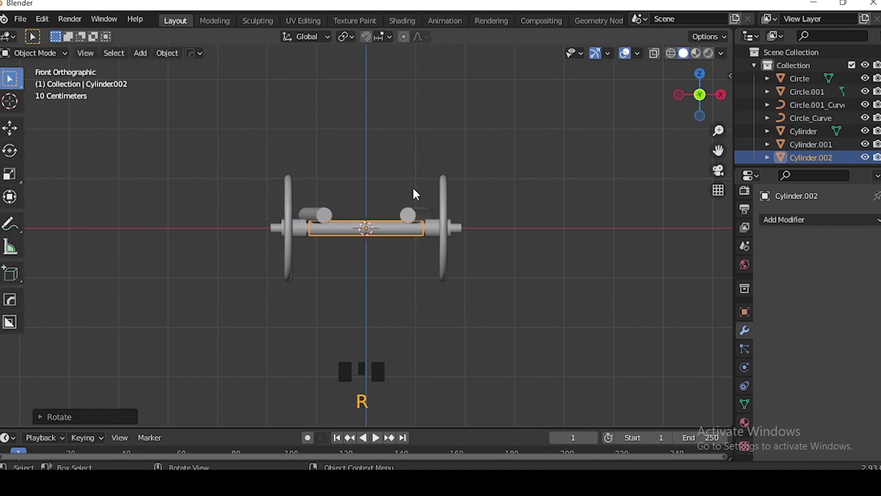
Move and scale the crossbar to span the two shafts at the far end.
key("g")
key("s")
key("KP_7")
key("g")
key("s")
key("s")
scroll("down", 3)
middle_click(410, 217)
Duplicate the crossbar twice, placing one near the axle and one behind it.
key("shift+d")
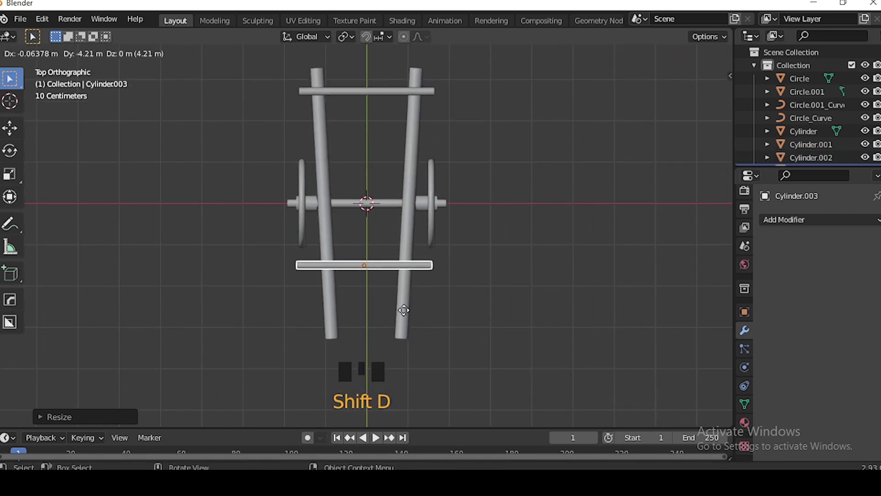
key("shift+d")
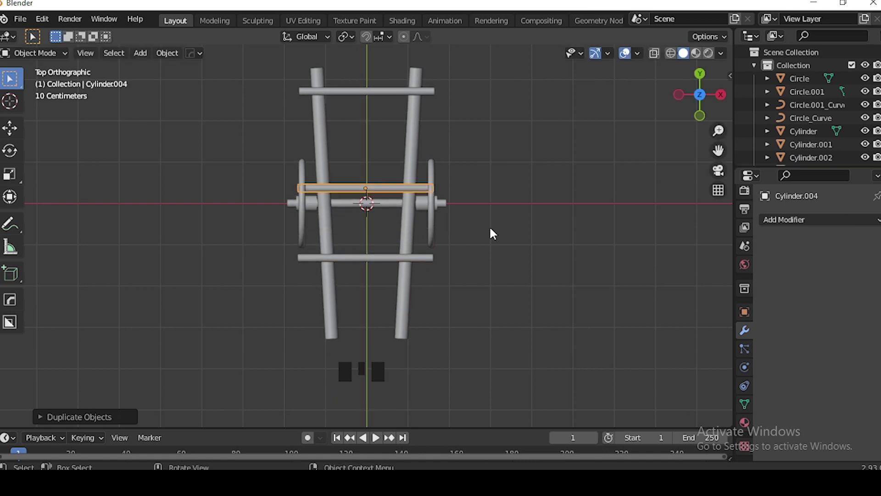
key("s")
left_click(533, 234)
left_click_drag(524, 239, 515, 216)
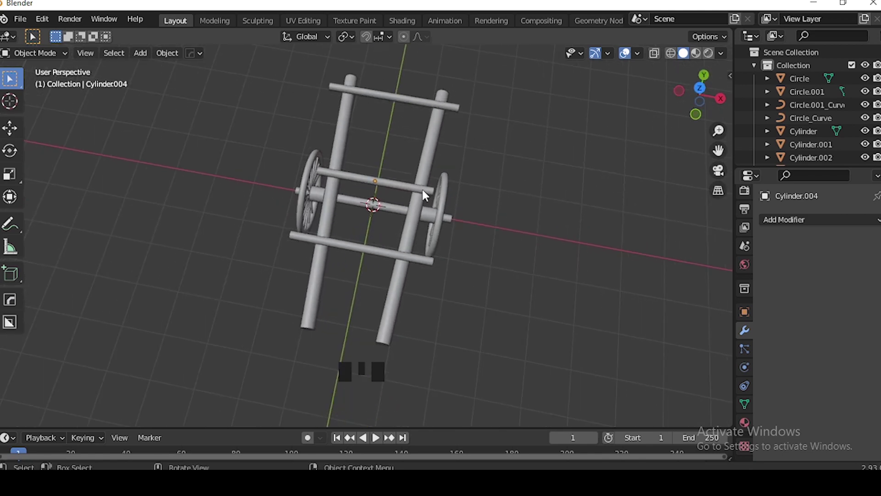
Add a plane and scale it into a narrow plank beside the left shaft.
key("KP_7")
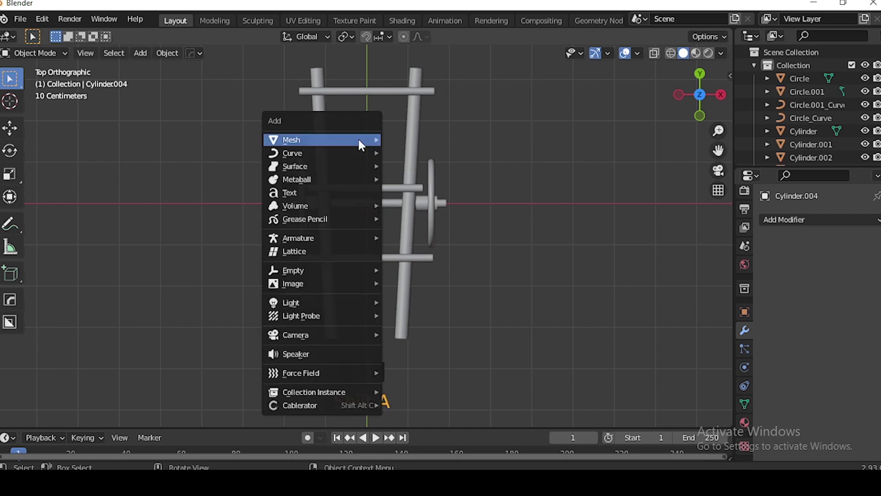
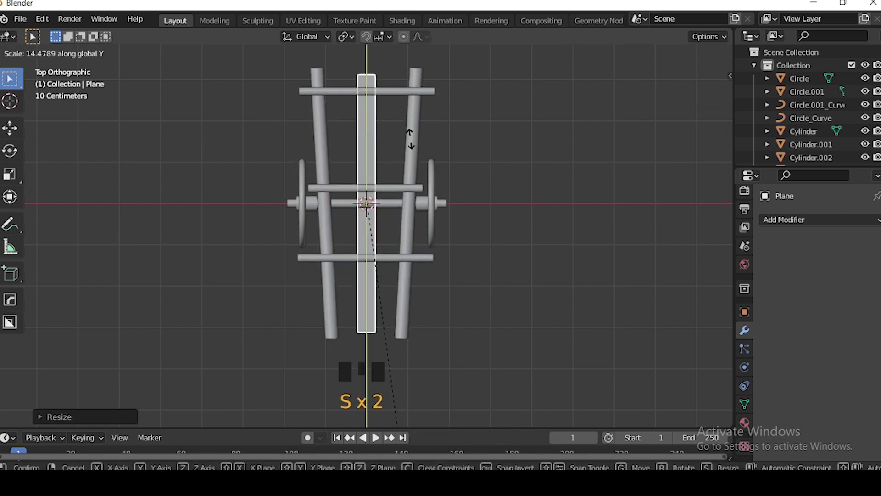
key("g")
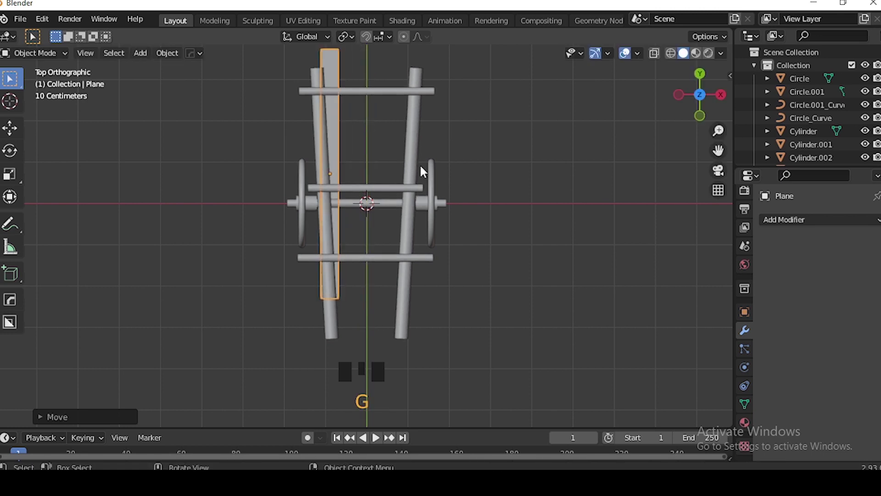
key("s")
key("s")
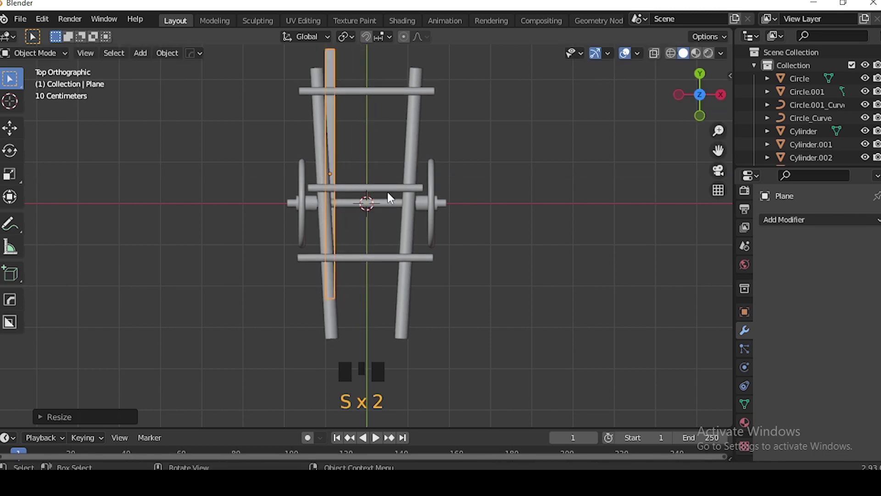
key("KP_1")
scroll("up", 3)
Position the plank lying across the crossbars on top of the frame.
key("g")
left_click(332, 192)
key("g")
left_click(566, 196)
left_click_drag(564, 223, 548, 235)
scroll("up", 3)
scroll("down", 3)
left_click(291, 176)
Raise the middle crossbar up to meet the plank, judged from the front view.
key("KP_1")
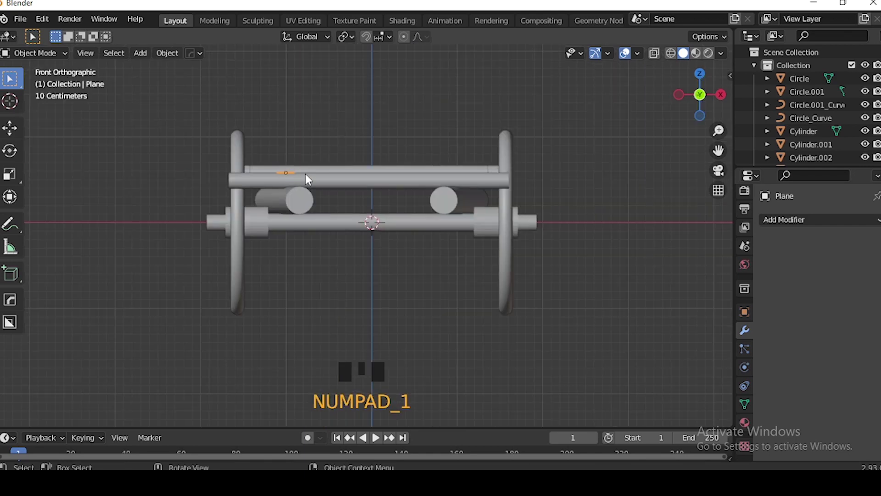
left_click(324, 170)
key("g")
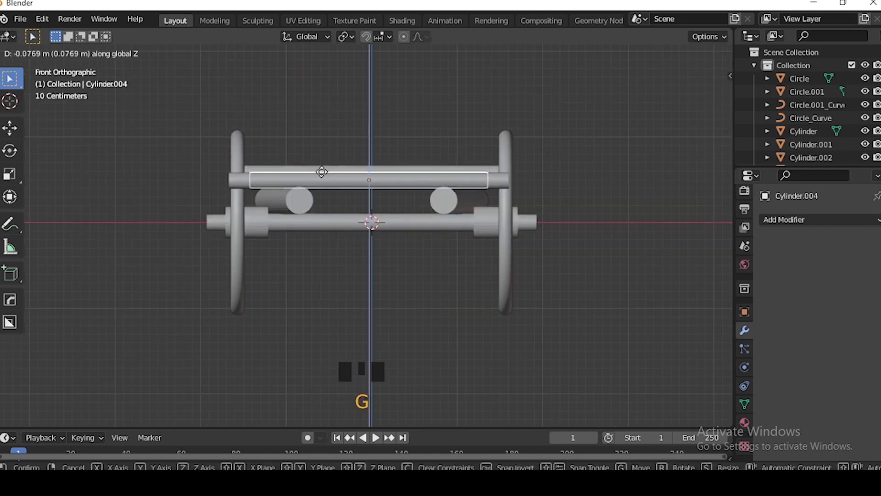
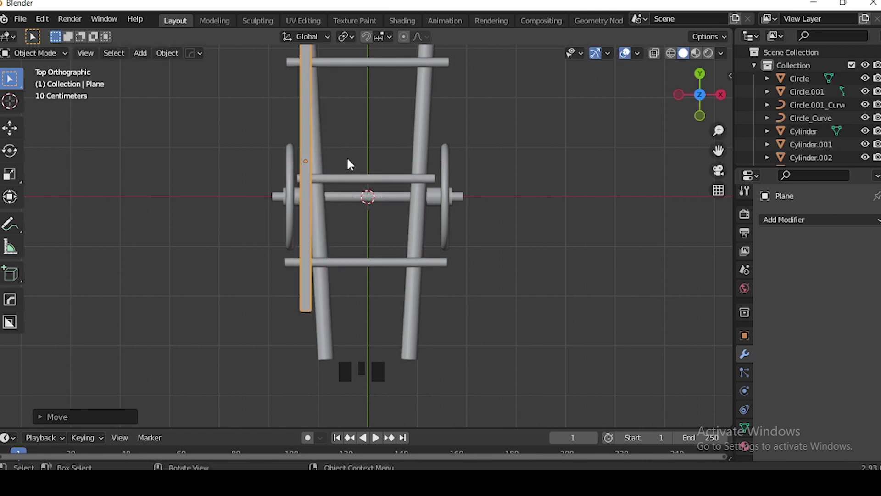
Repeat the plank with an Array modifier, Count 11 and Relative Offset X 1.2, forming the deck.
scroll("down", 3)
middle_click(460, 199)
key("s")
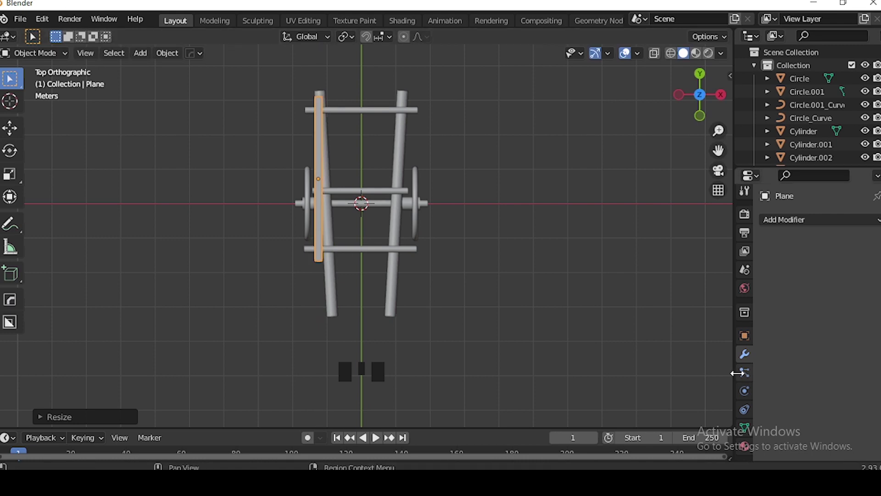
left_click_drag(823, 222, 871, 287)
left_click_drag(871, 287, 455, 288)
middle_click(454, 288)
scroll("up", 3)
left_click_drag(441, 257, 390, 290)
scroll("down", 3)
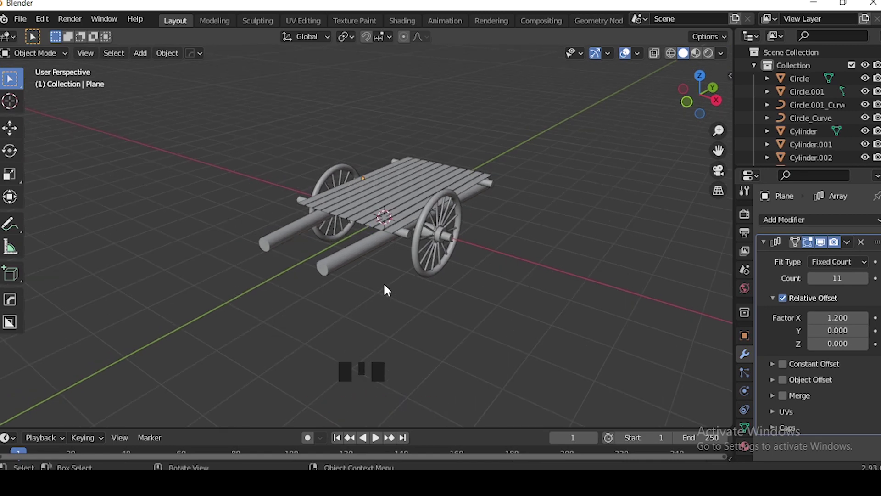
Select one long shaft and enter Edit Mode on its mesh from the top view.
left_click(350, 263)
key("KP_7")
key("Tab")
middle_click(433, 286)
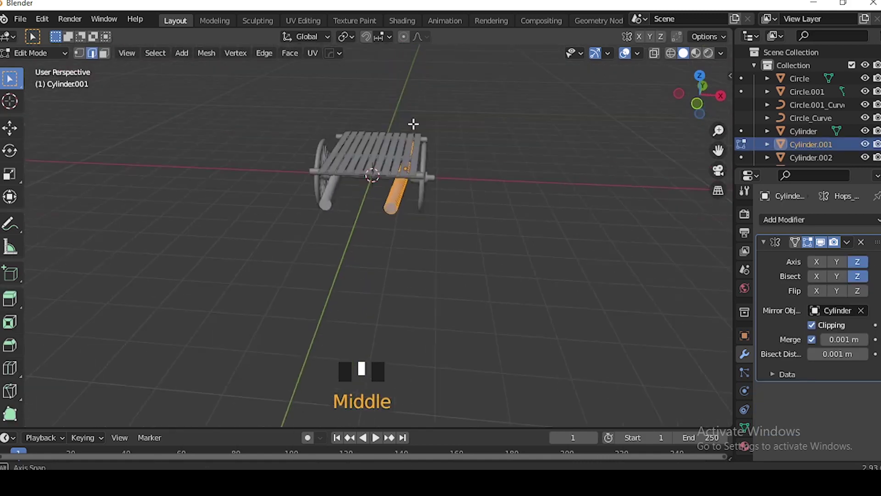
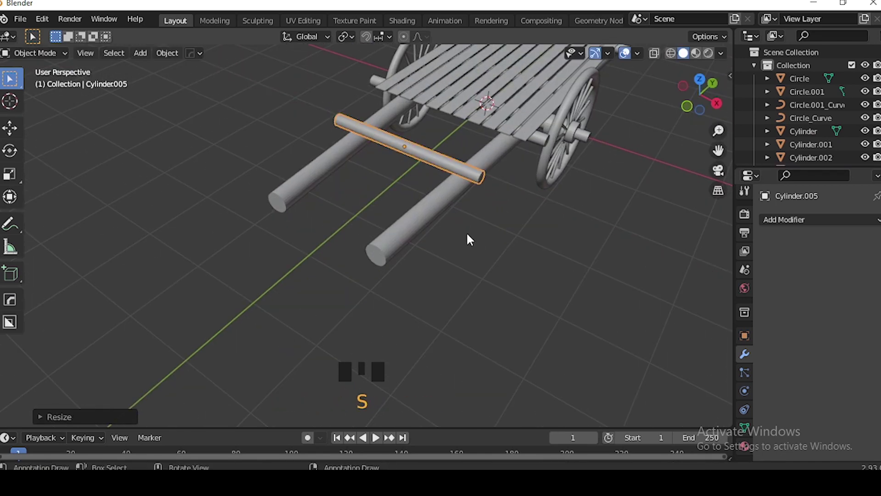
Duplicate a crossbar and move it to join the shafts ahead of the deck in side view.
key("shift+d")
key("KP_3")
scroll("up", 3)
key("g")
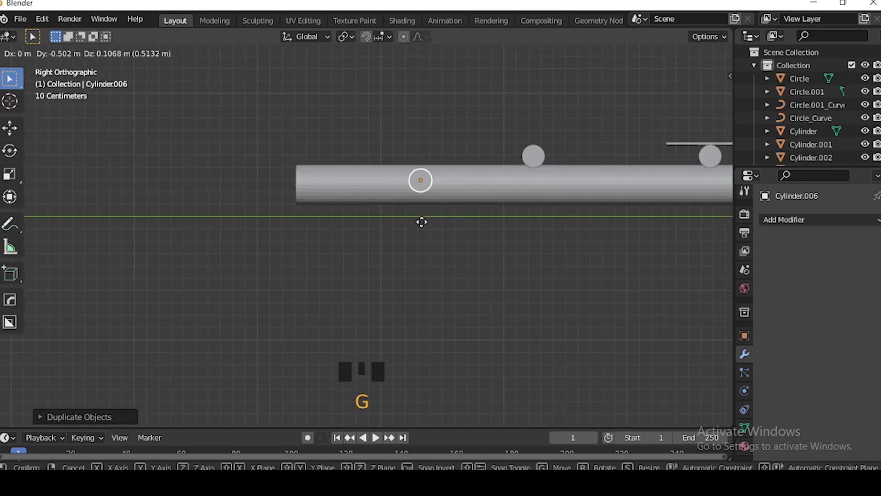
middle_click(451, 248)
key("KP_3")
key("g")
middle_click(513, 308)
scroll("down", 3)
middle_click(477, 305)
left_click(477, 303)
Duplicate the bar again, rotate it upright and shrink it into a short strut near the deck.
scroll("up", 3)
key("KP_1")
middle_click(570, 263)
scroll("down", 3)
left_click_drag(480, 295, 395, 235)
left_click(396, 236)
key("KP_1")
key("shift+d")
key("r")
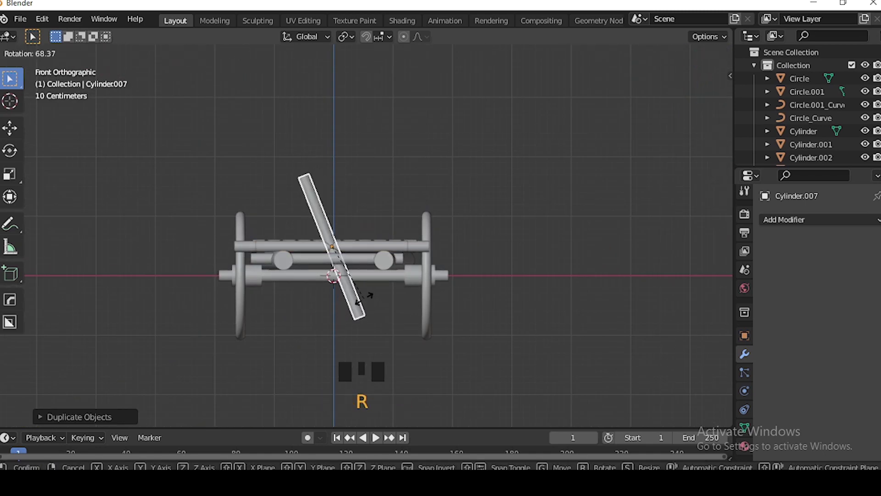
key("s")
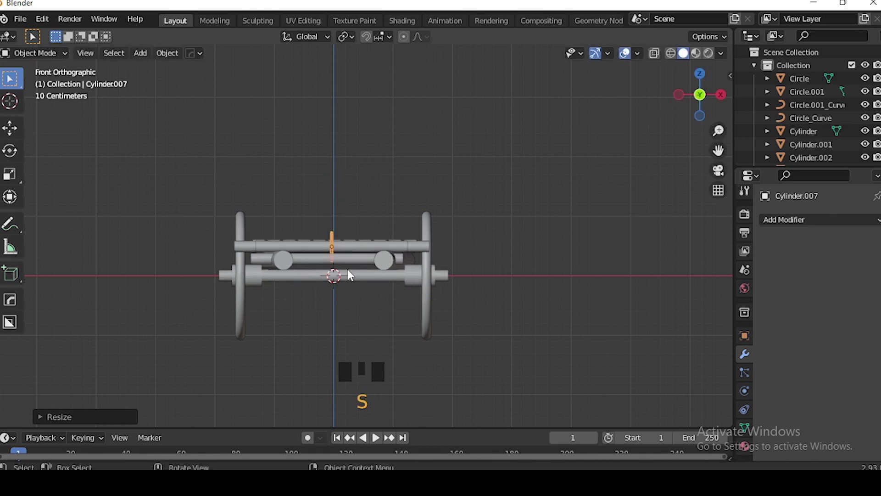